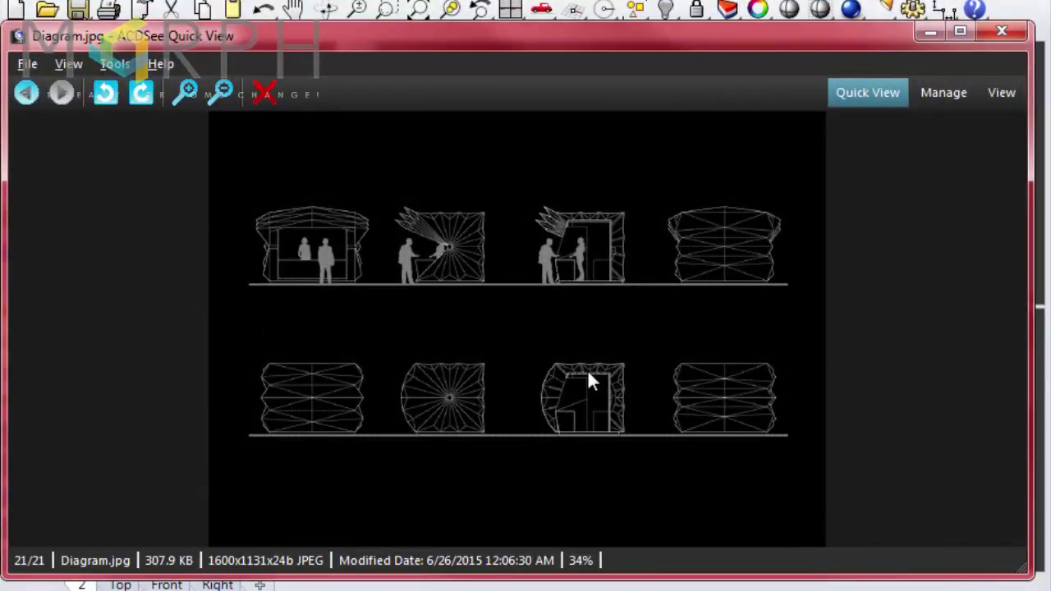
View the Canary Wharf Kiosk 18 street photo, then close the ACDSee viewer
scroll(up, 3)
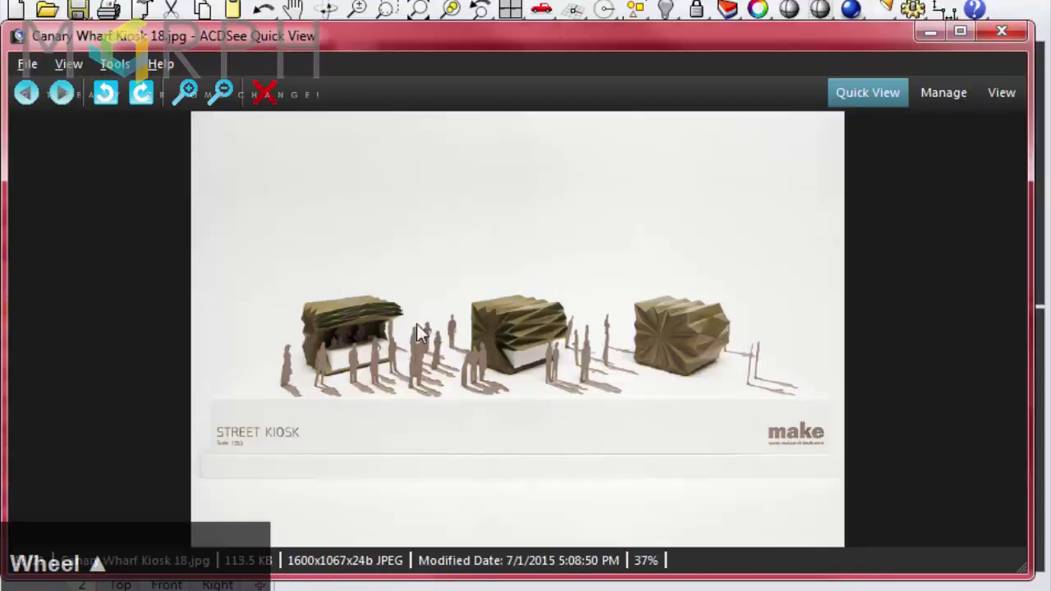
click(365, 331)
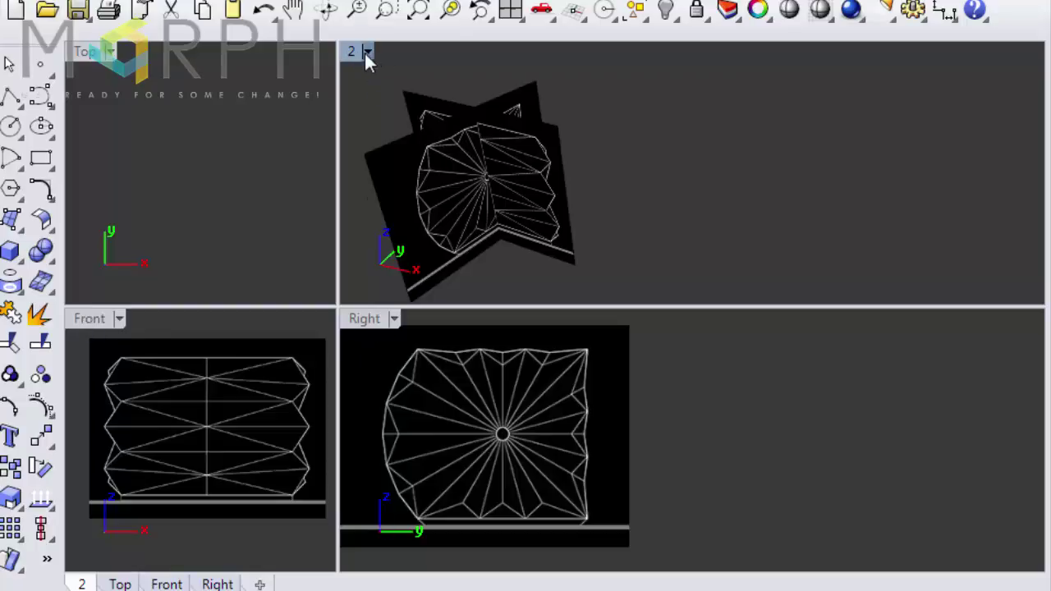
Activate the Perspective viewport and orbit around the traced kiosk reference drawings
click(578, 98)
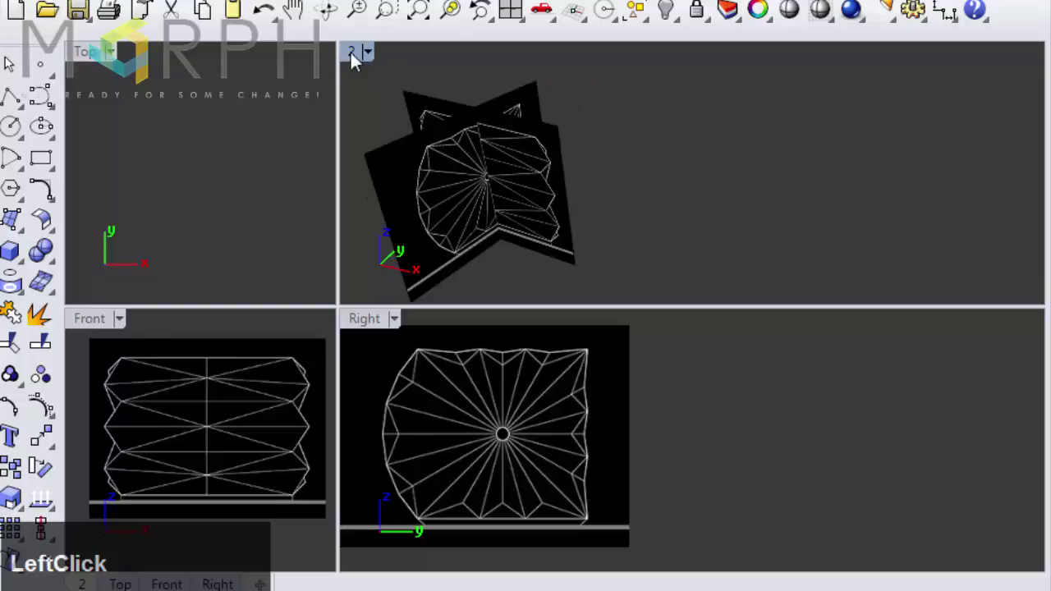
middle_click(577, 188)
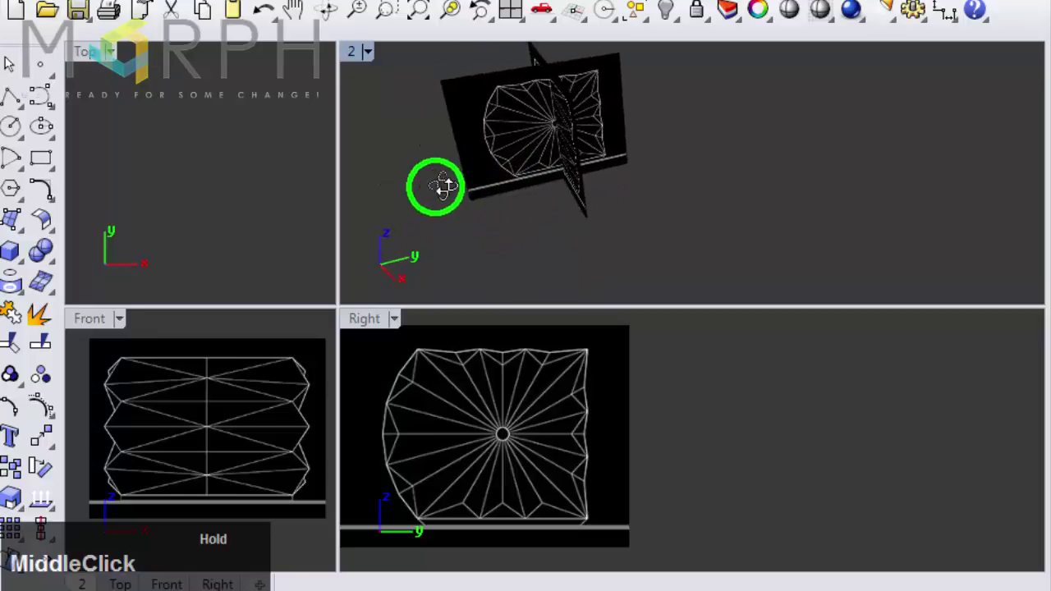
middle_click(477, 183)
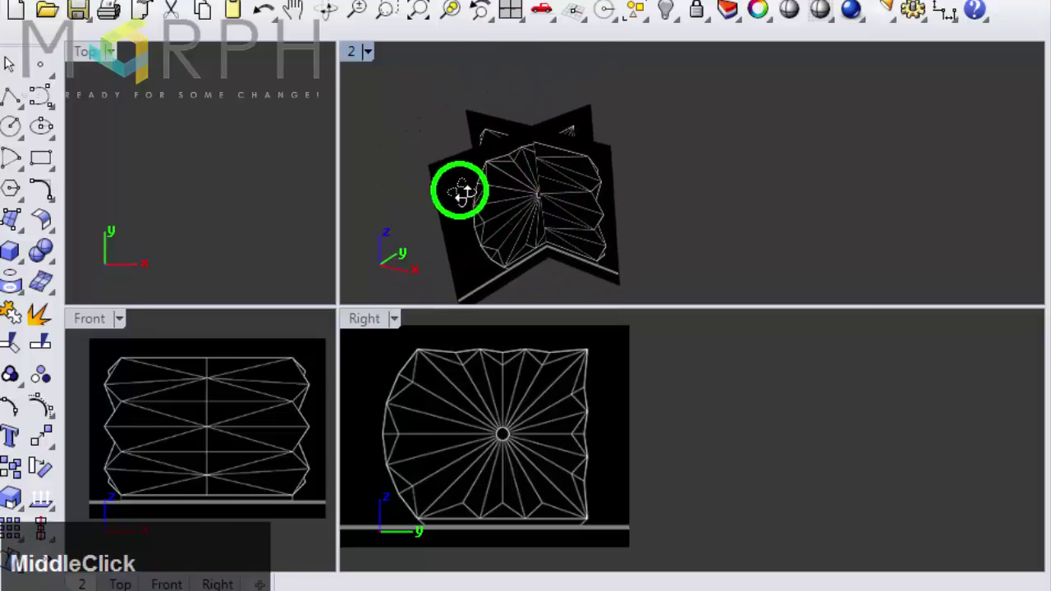
middle_click(725, 260)
middle_click(784, 195)
middle_click(793, 175)
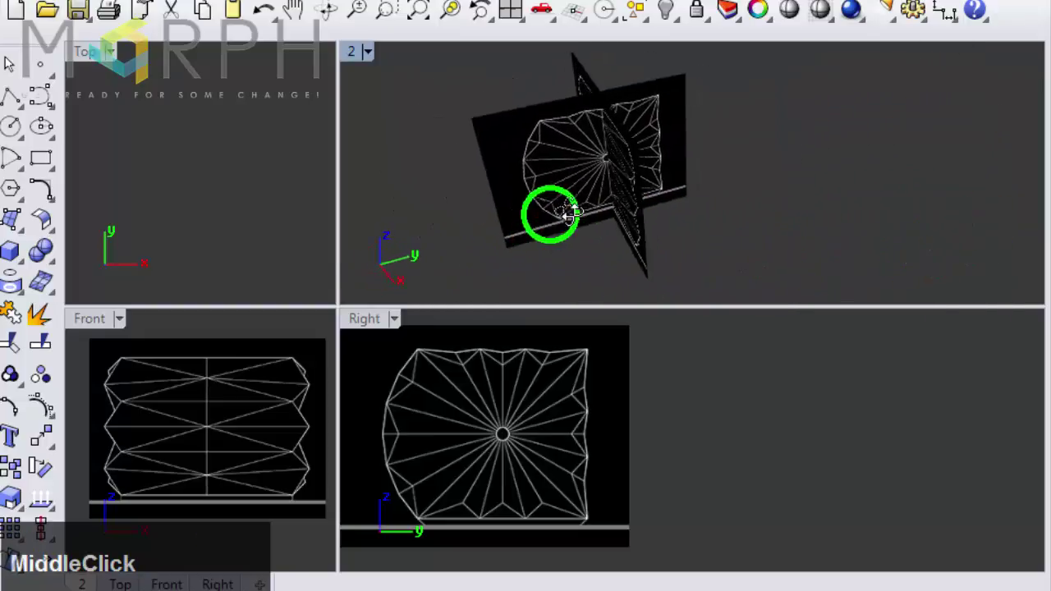
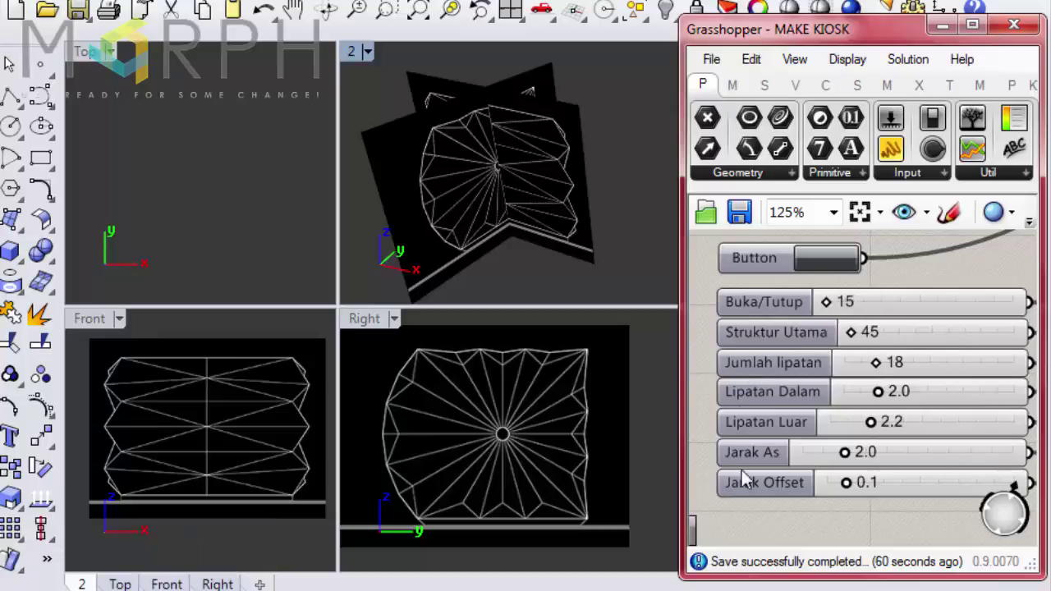
Run the definition Button to generate the kiosk and set Struktur Utama to 270
click(1039, 232)
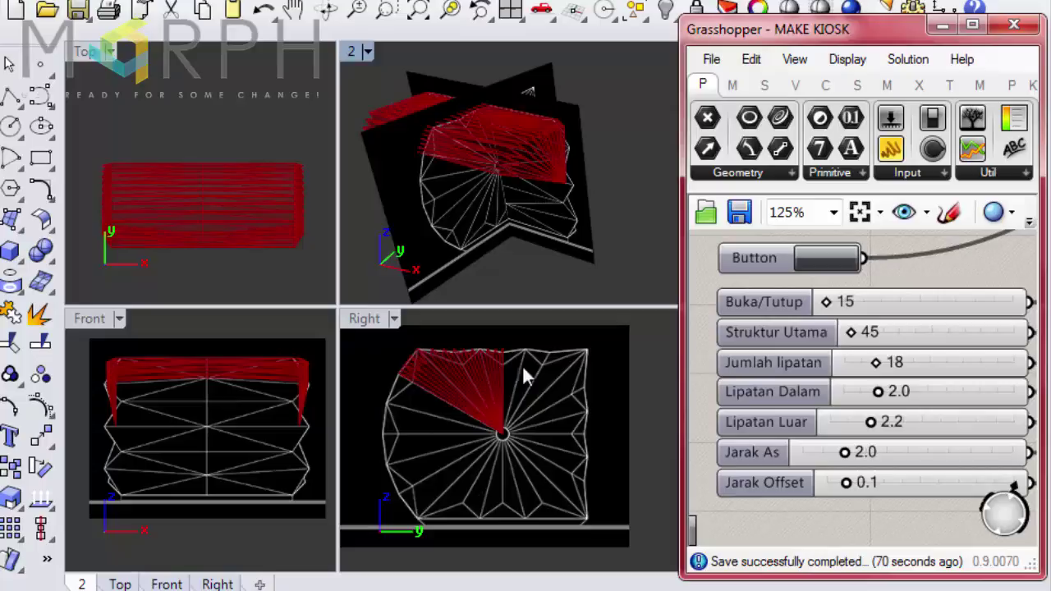
click(950, 275)
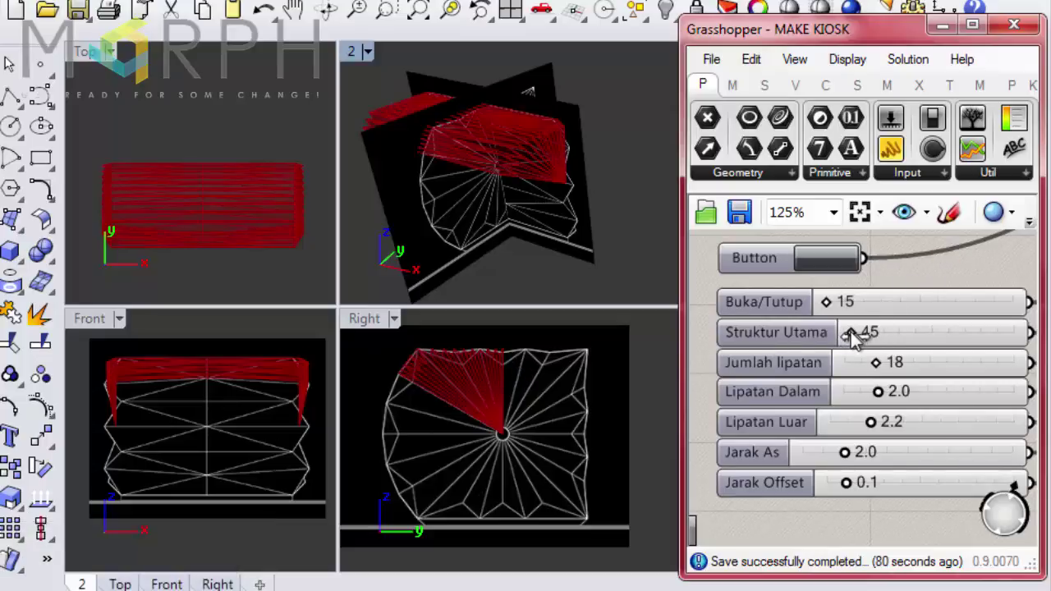
click(857, 341)
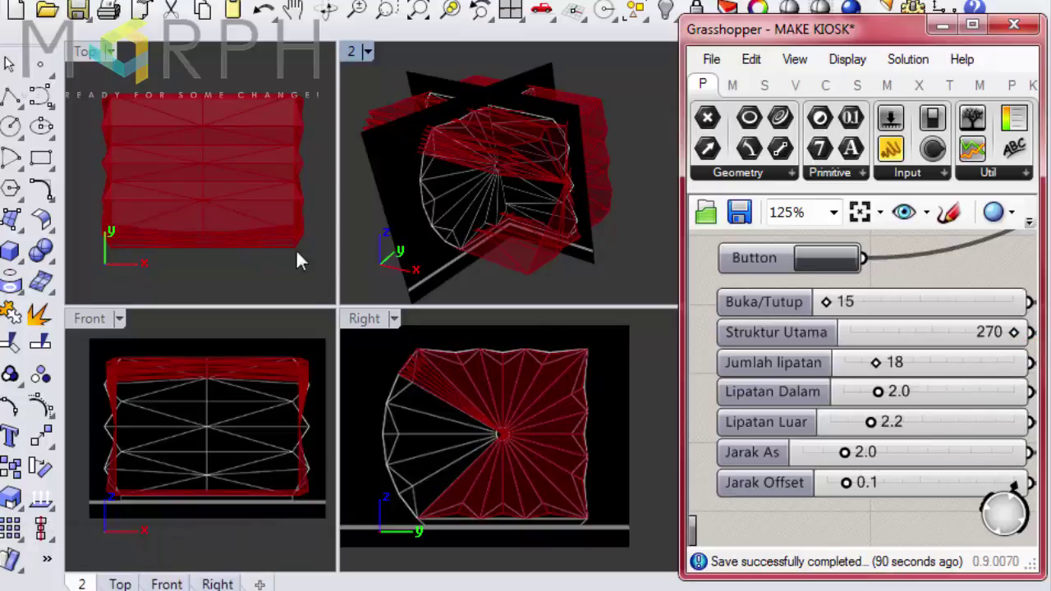
click(1021, 339)
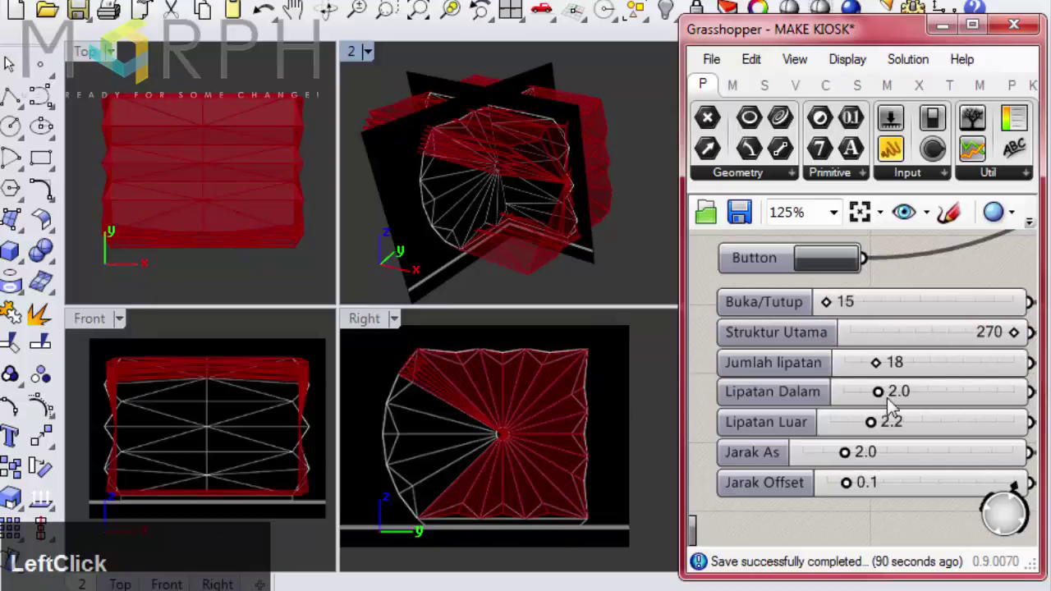
Test Jumlah lipatan, Lipatan Dalam and Lipatan Luar, undoing back to 18, 2.0 and 2.2
click(887, 372)
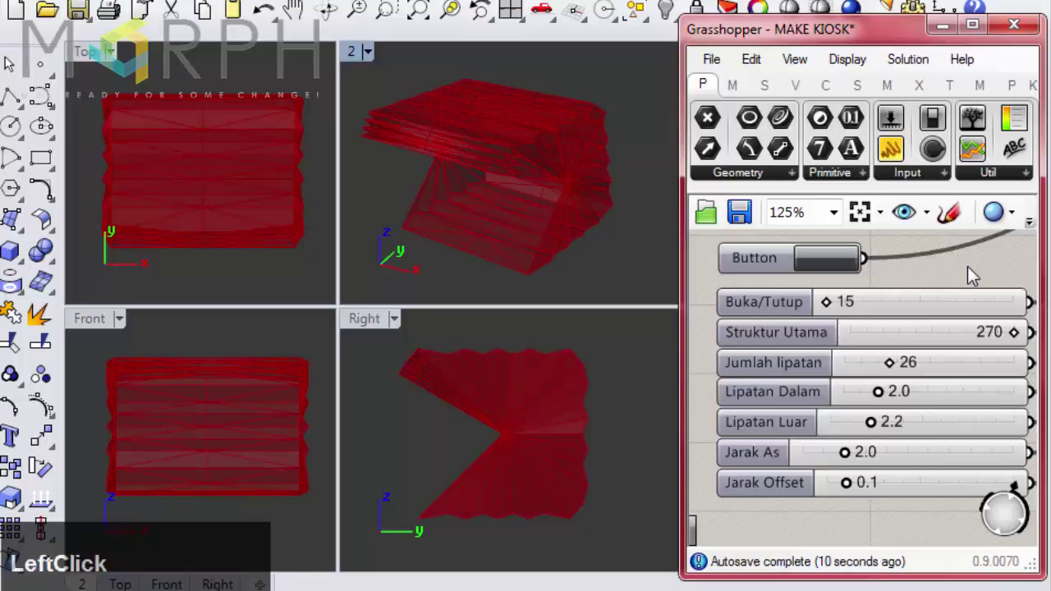
key(ctrl+z)
key(ctrl+z)
click(975, 276)
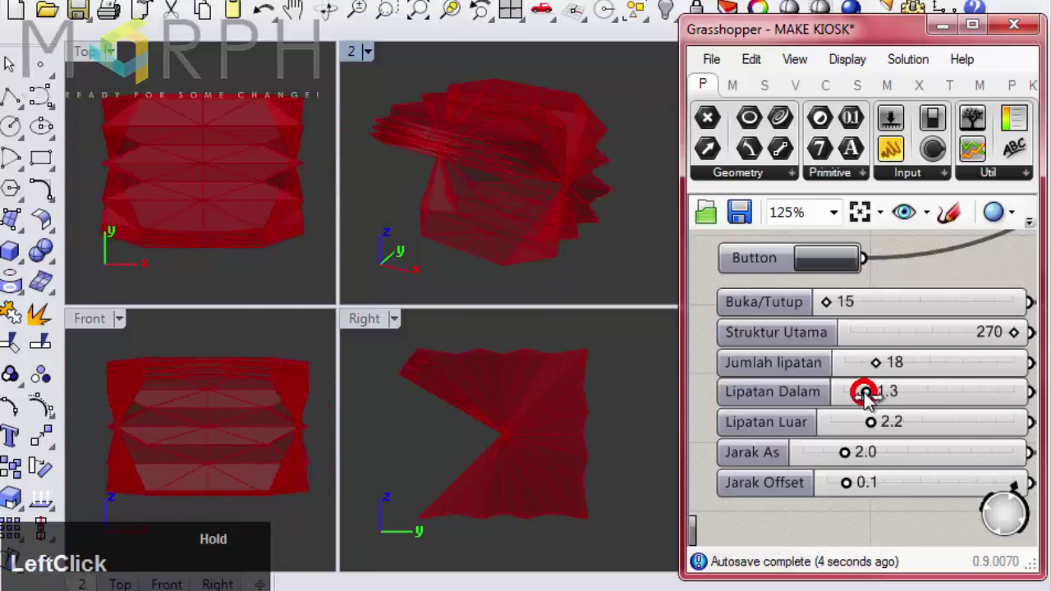
key(ctrl+z)
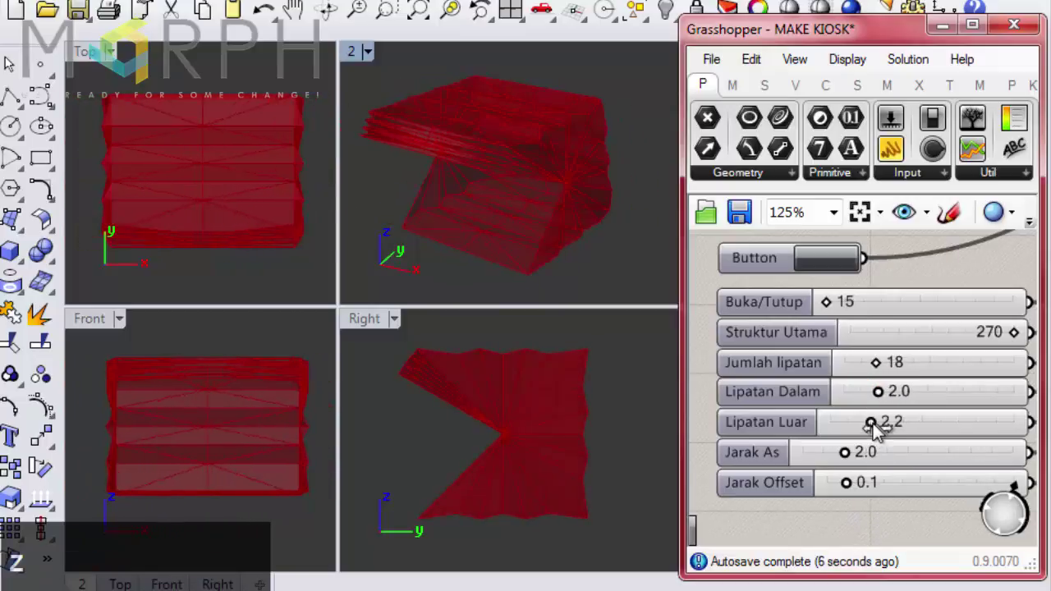
click(879, 432)
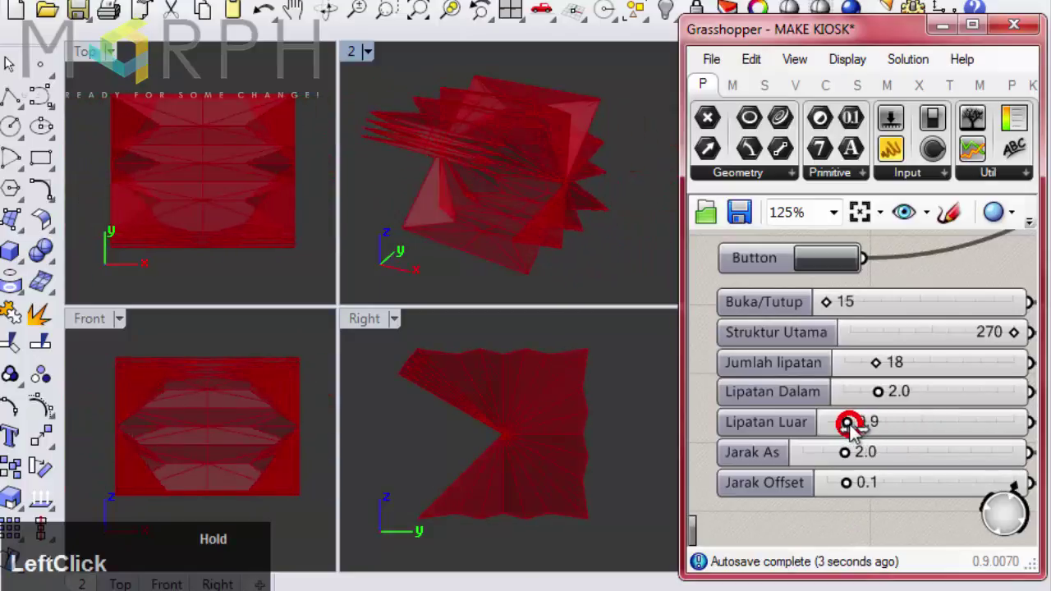
key(ctrl+z)
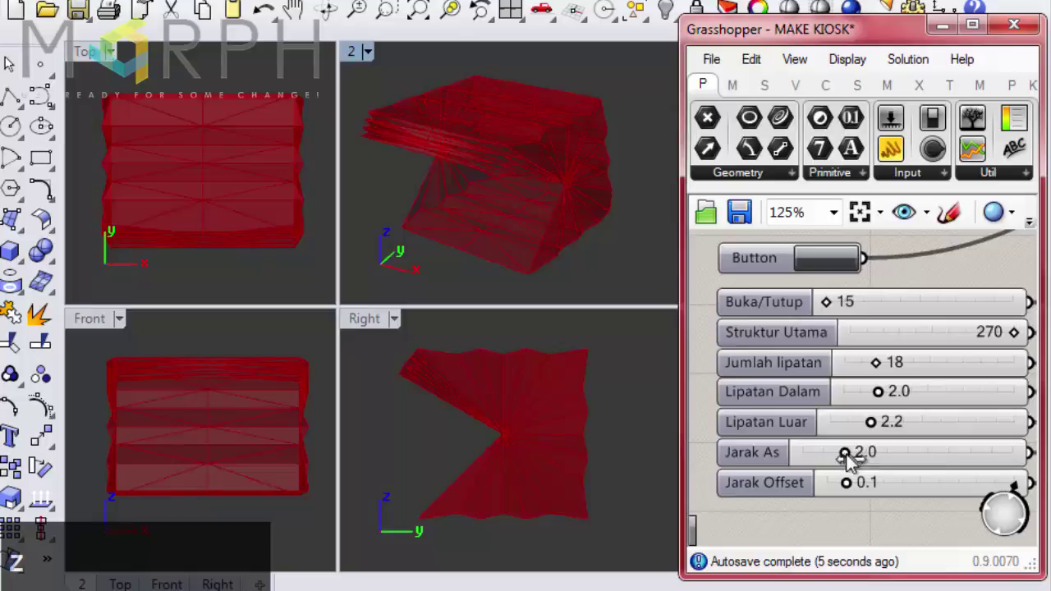
Test Jarak As, then set Jarak Offset 0.1 and drag Buka/Tutup to 38 to partly close the shell
click(853, 460)
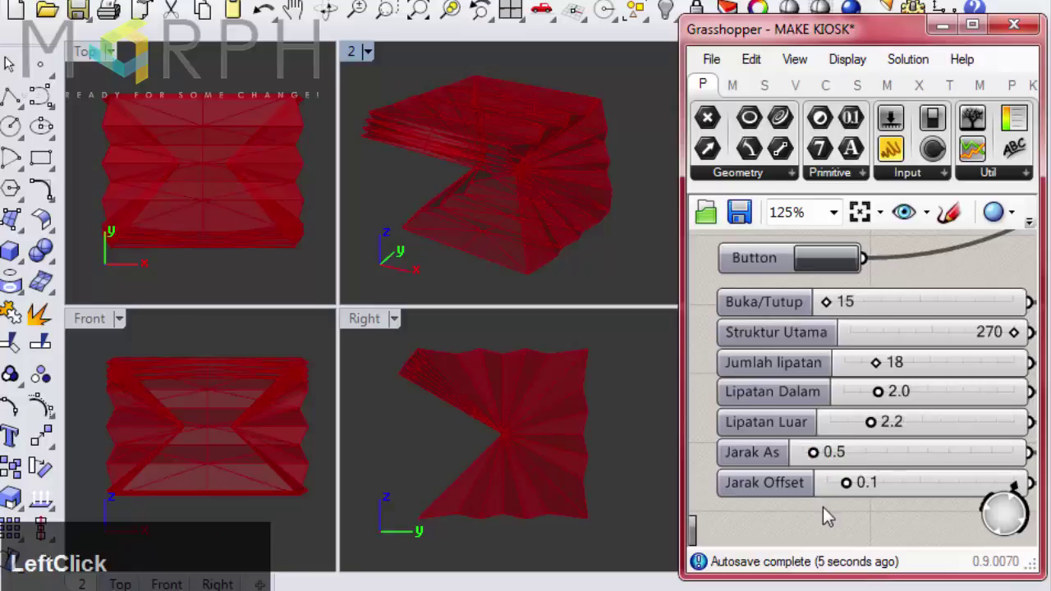
key(ctrl+z)
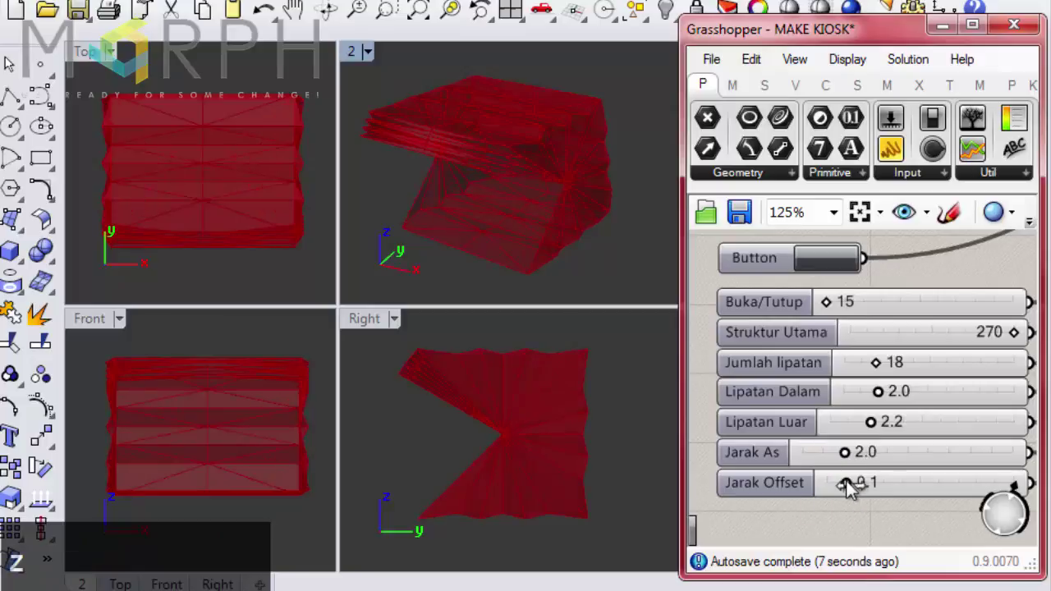
click(852, 491)
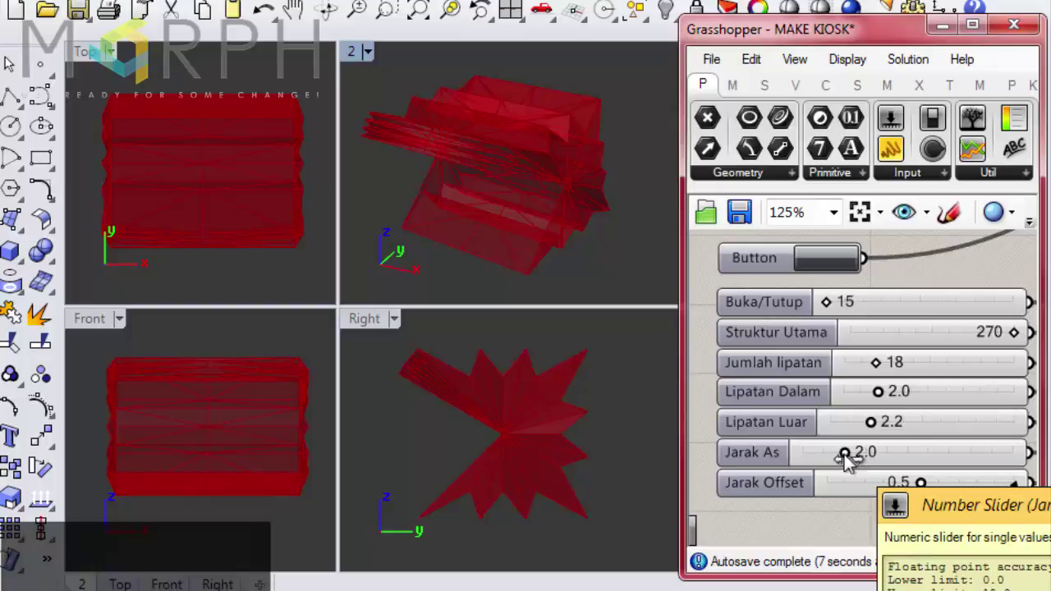
click(836, 305)
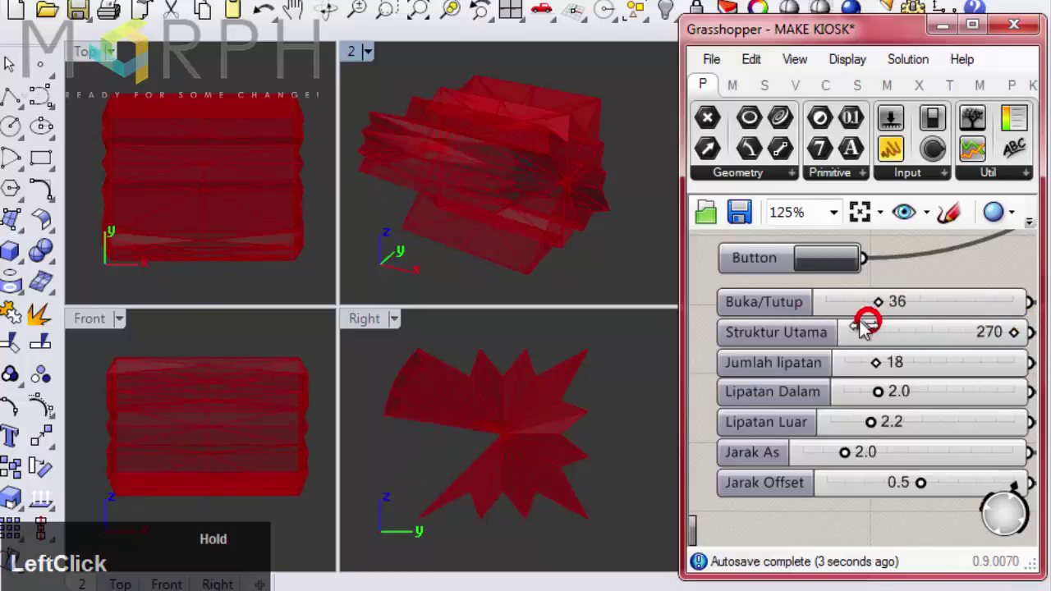
key(ctrl+z)
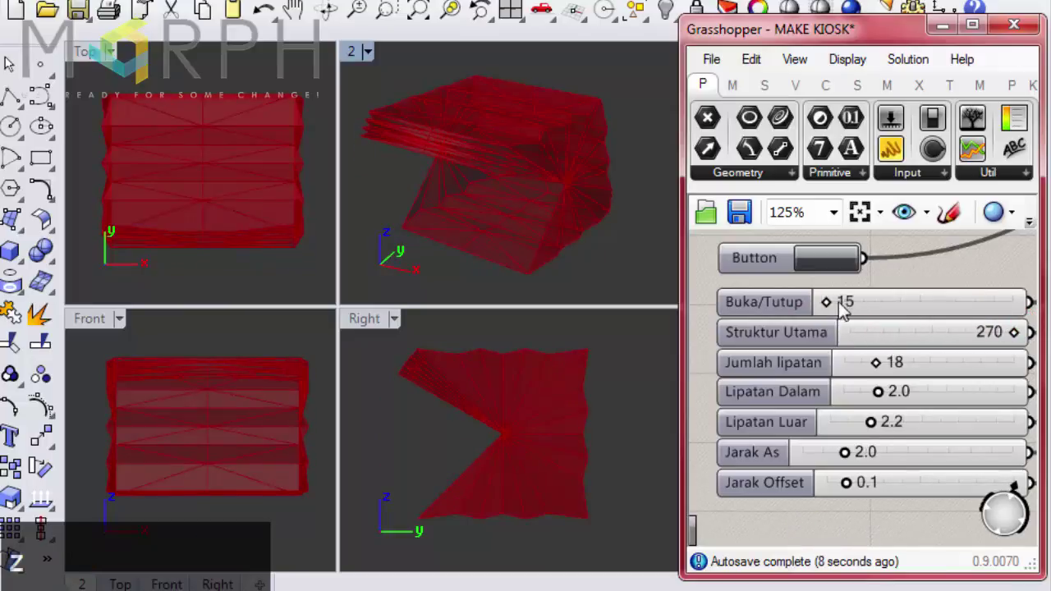
click(833, 304)
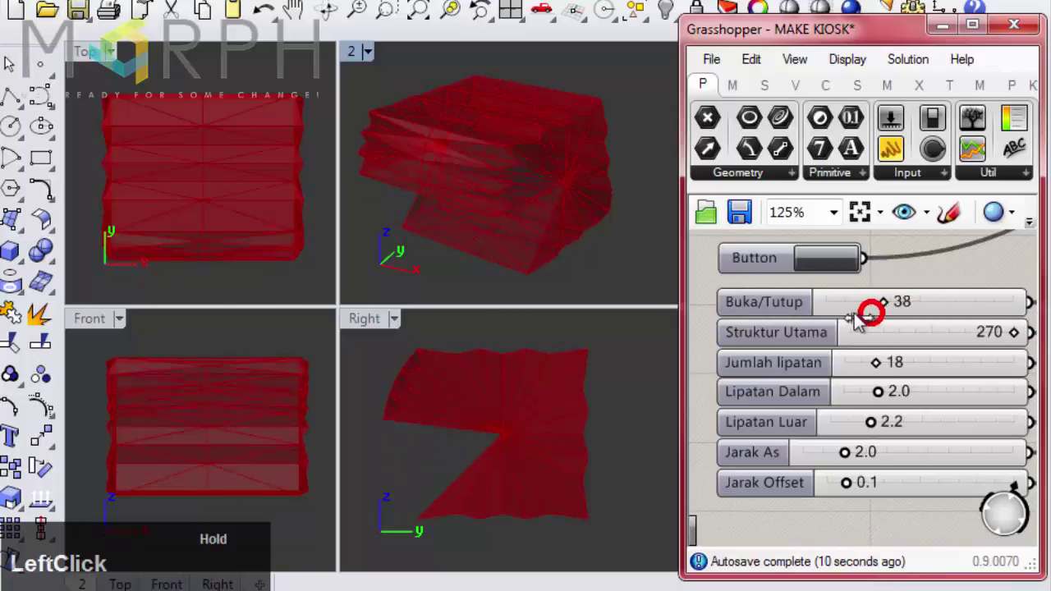
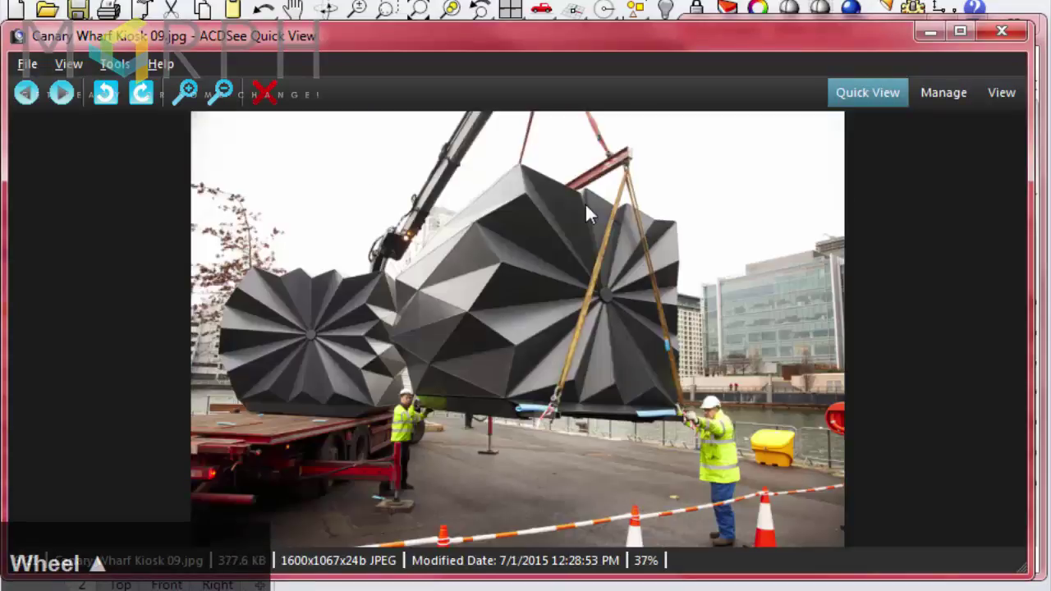
Close the crane photo and orbit the rendered kiosk to see its open folded interior
click(939, 36)
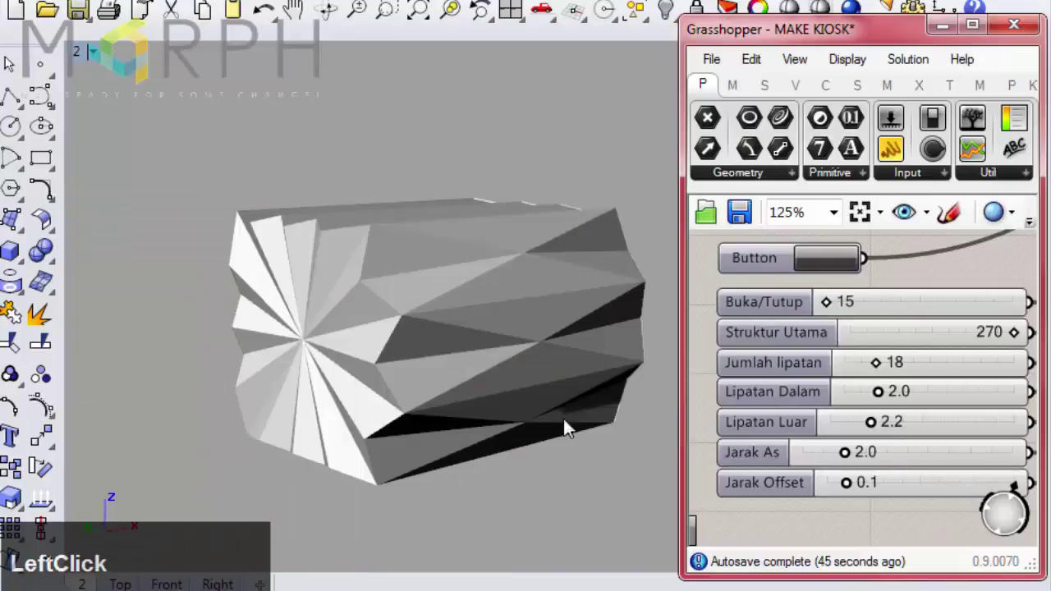
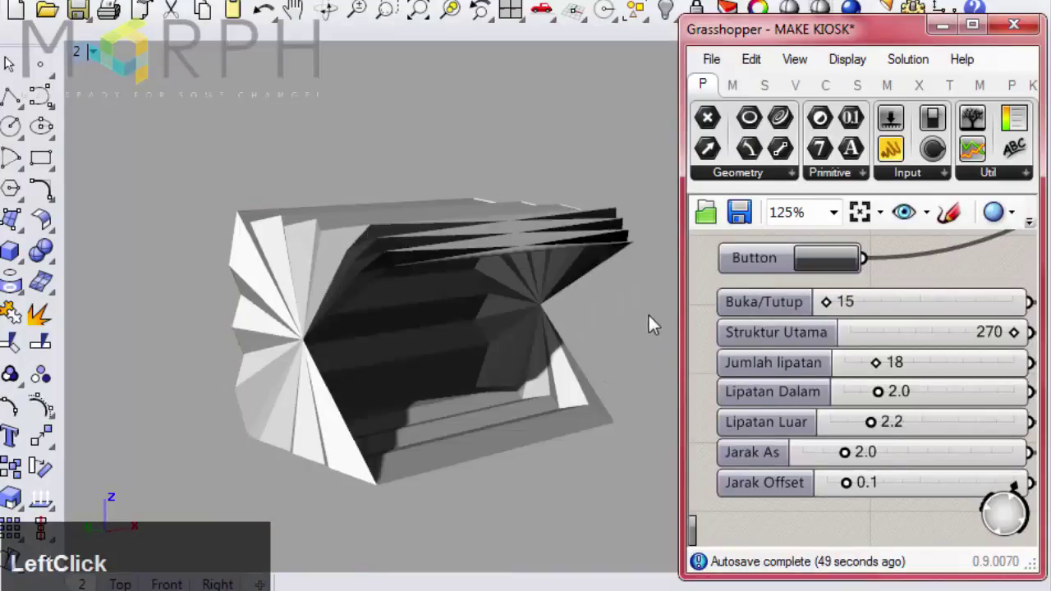
middle_click(495, 346)
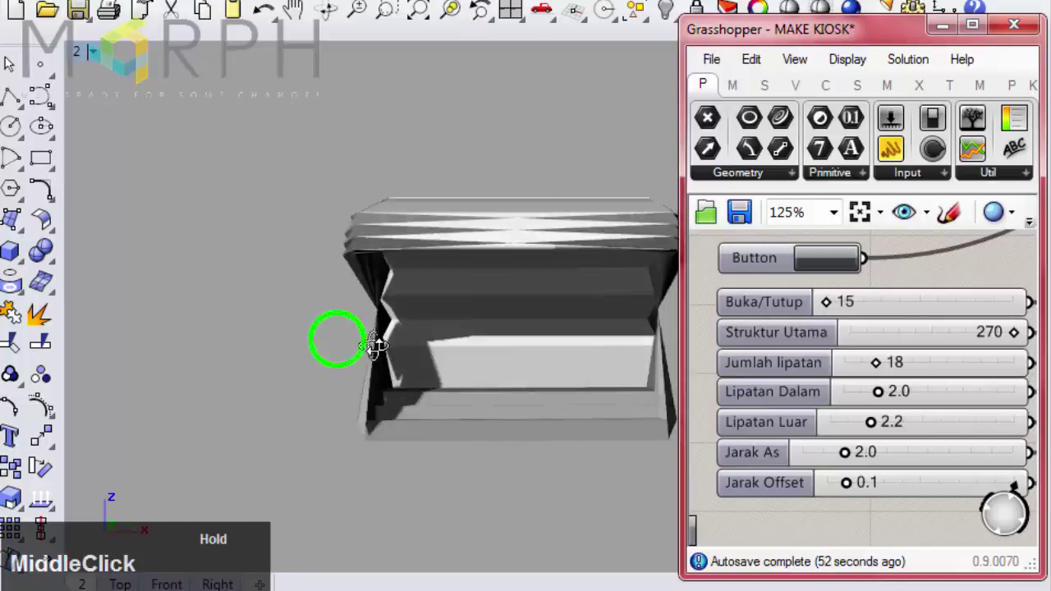
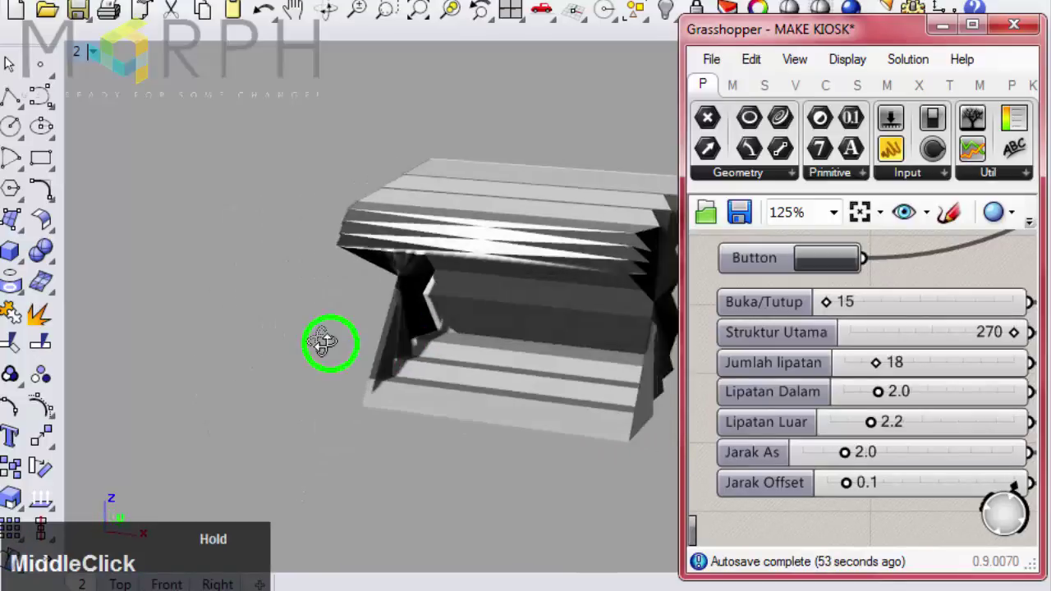
middle_click(487, 326)
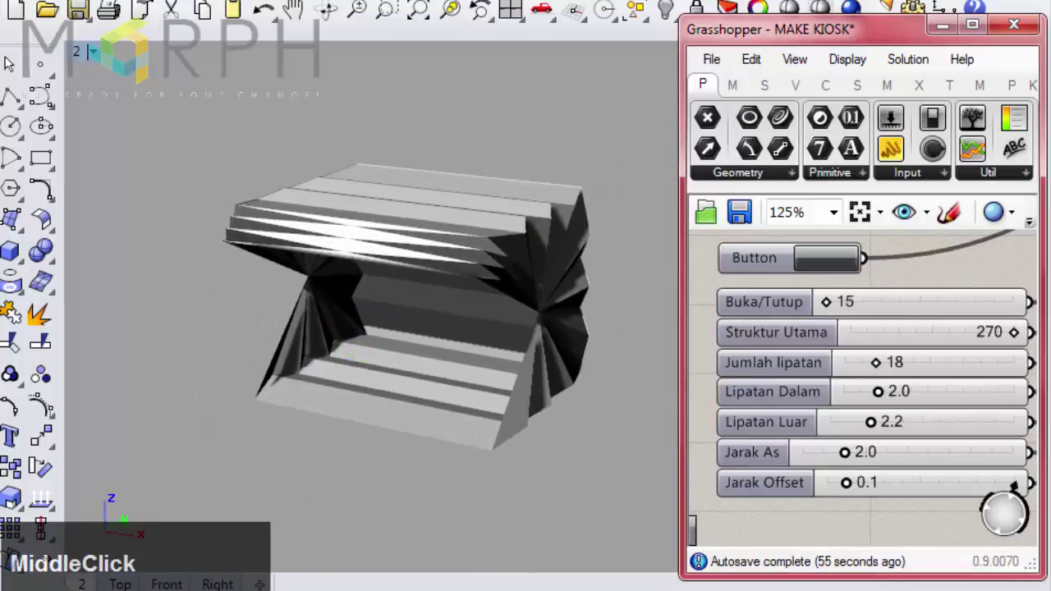